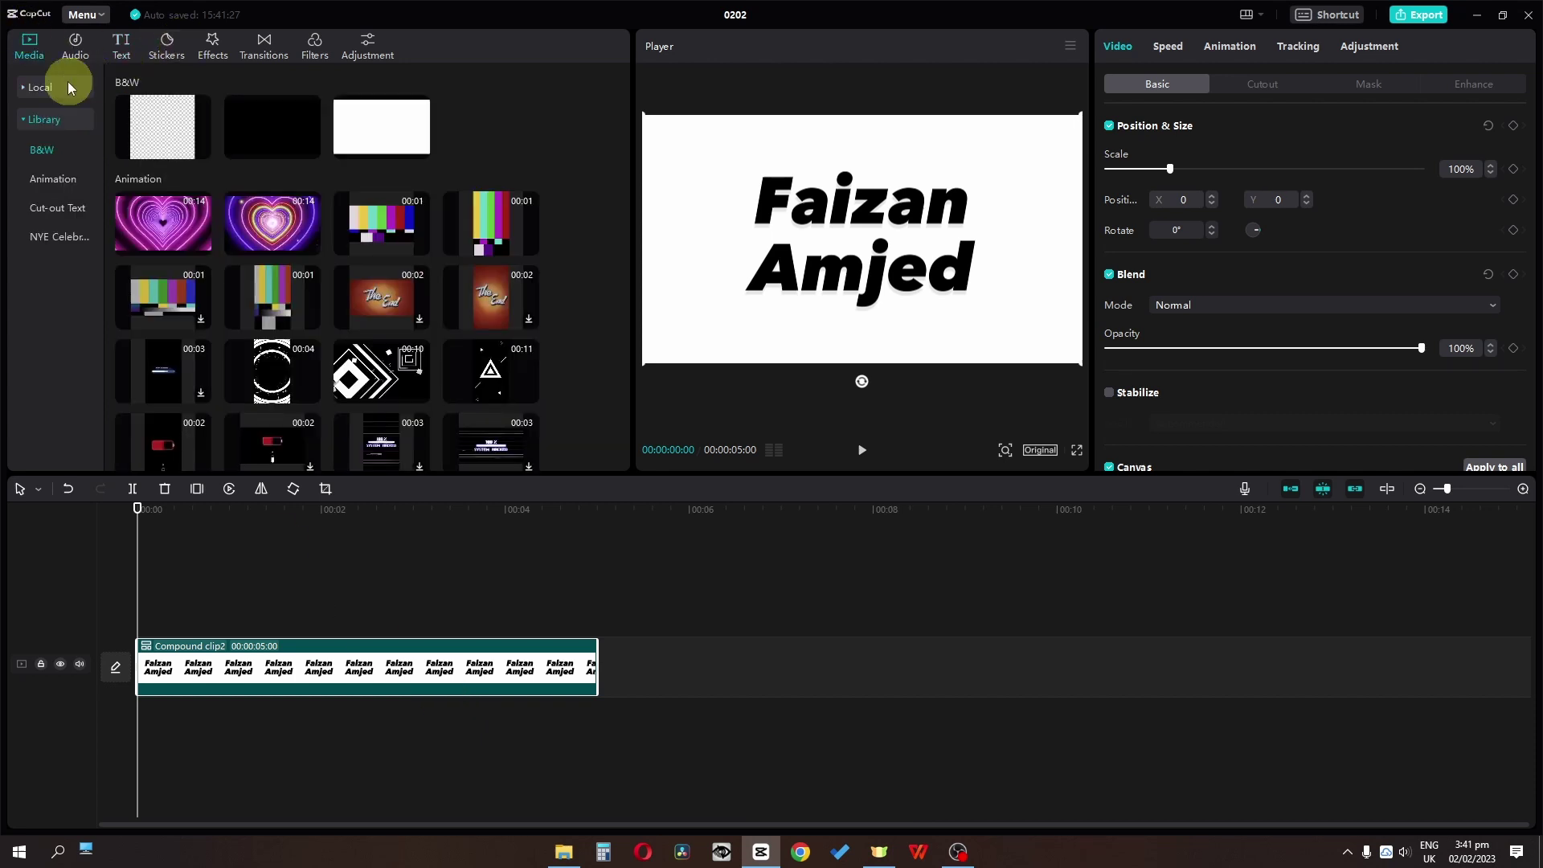
- Show the project's imported Local media so the street video can be placed
{"action": "left_click", "coordinate": [667, 658]}
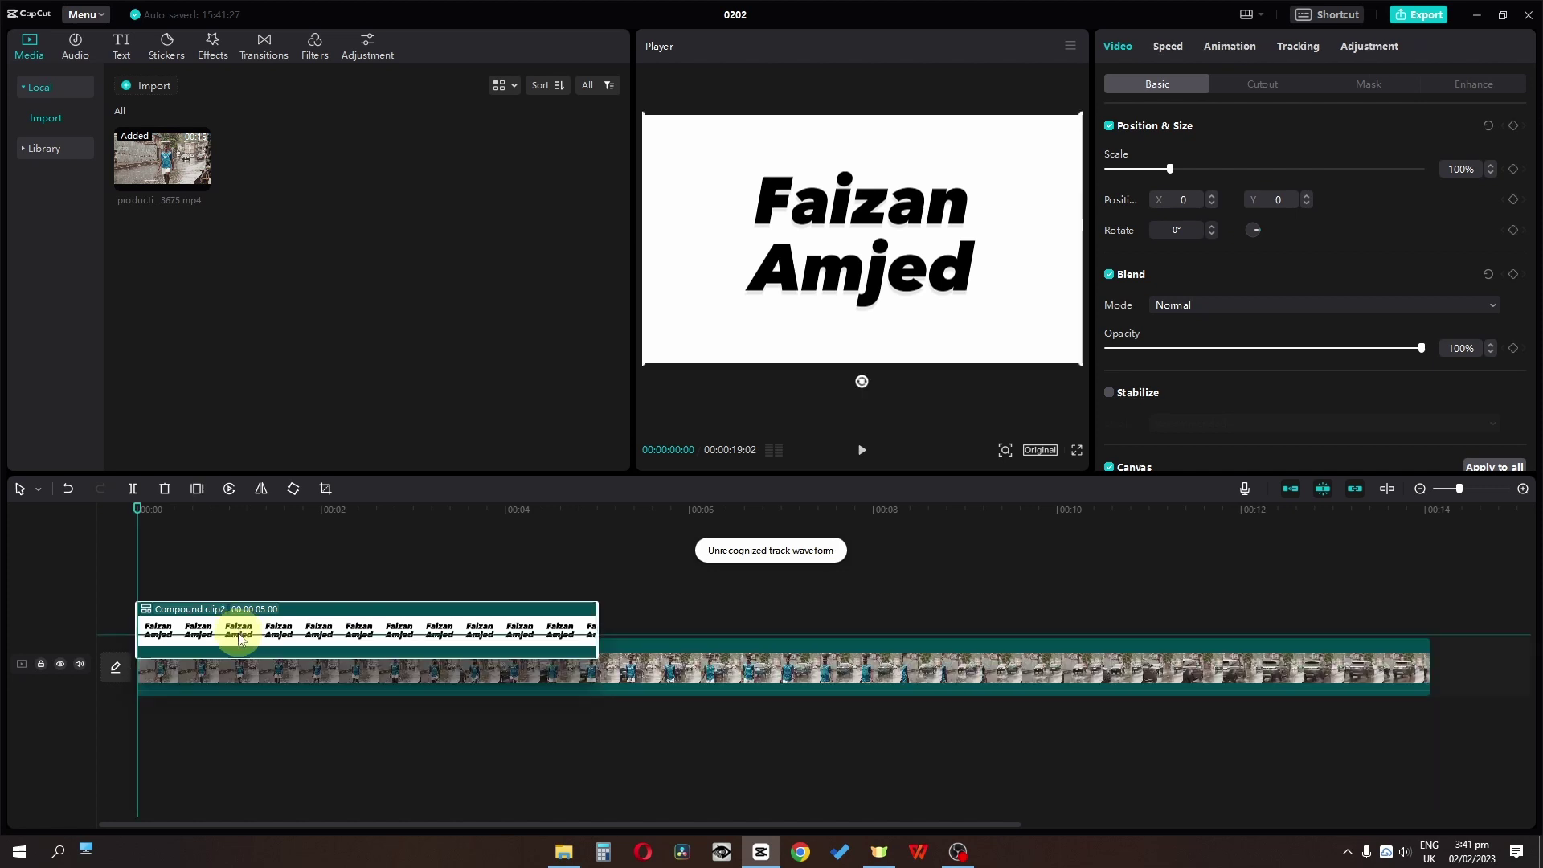
- Place the street video on the timeline beneath the title's compound text clip
{"action": "left_click_drag", "start_coordinate": [258, 685], "coordinate": [1221, 312]}
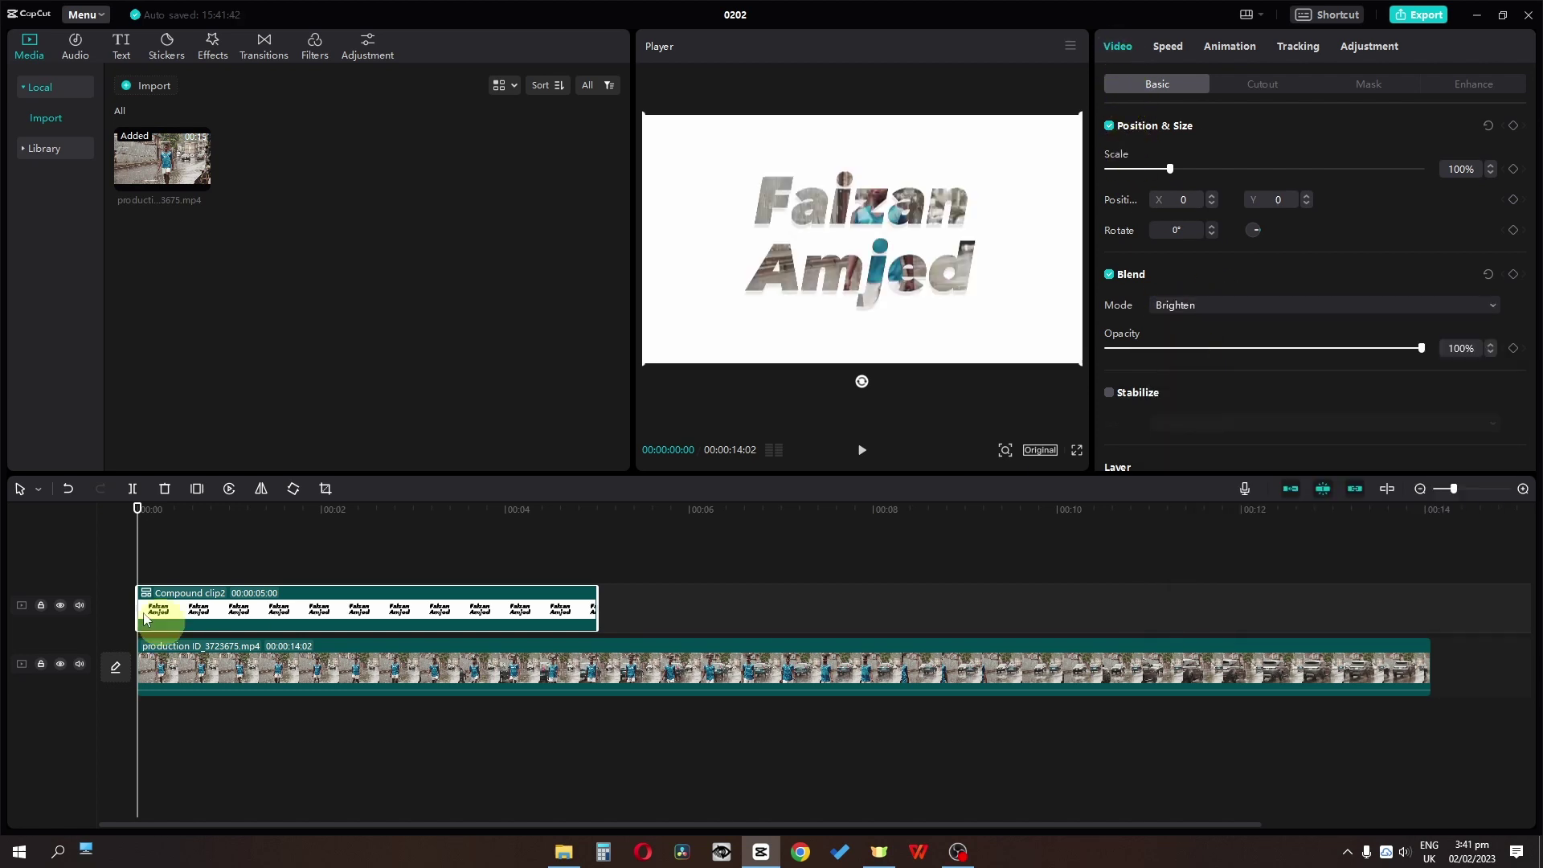
{"action": "key", "text": "space"}
{"action": "key", "text": "space"}
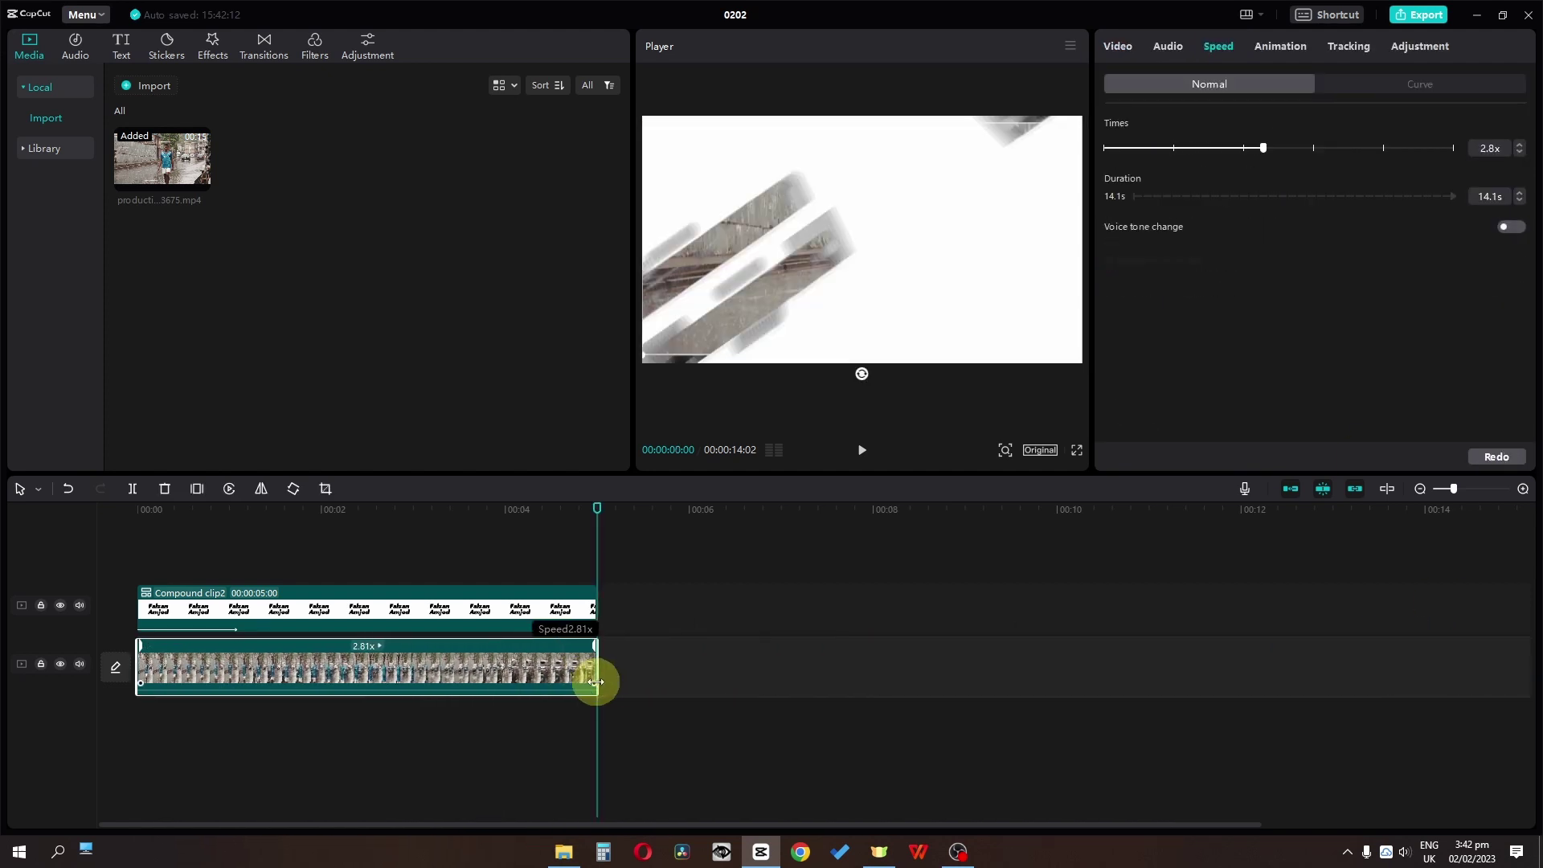
- Play back the 5-second project to check the 2.8x street video inside the lettering
{"action": "key", "text": "space"}
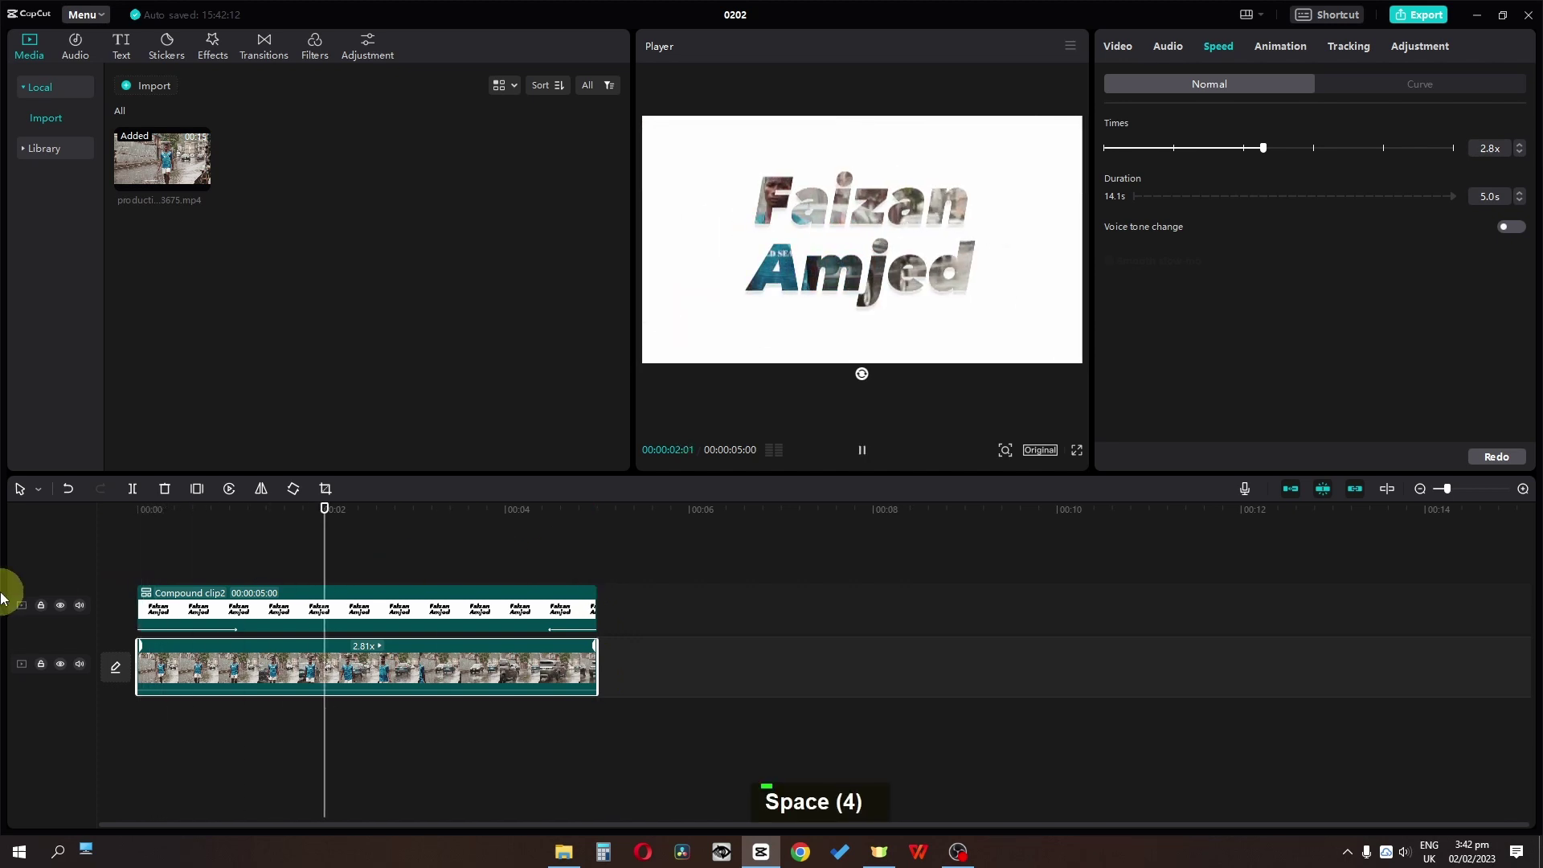